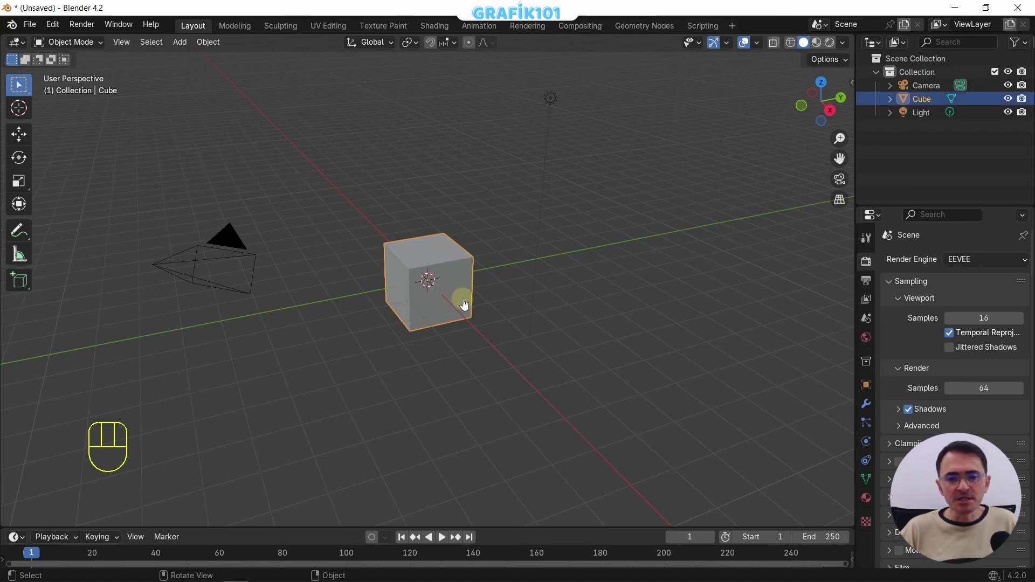
# - Start a grab (G) and slide the cube along the Y axis as a trial move
pyautogui.press('g')
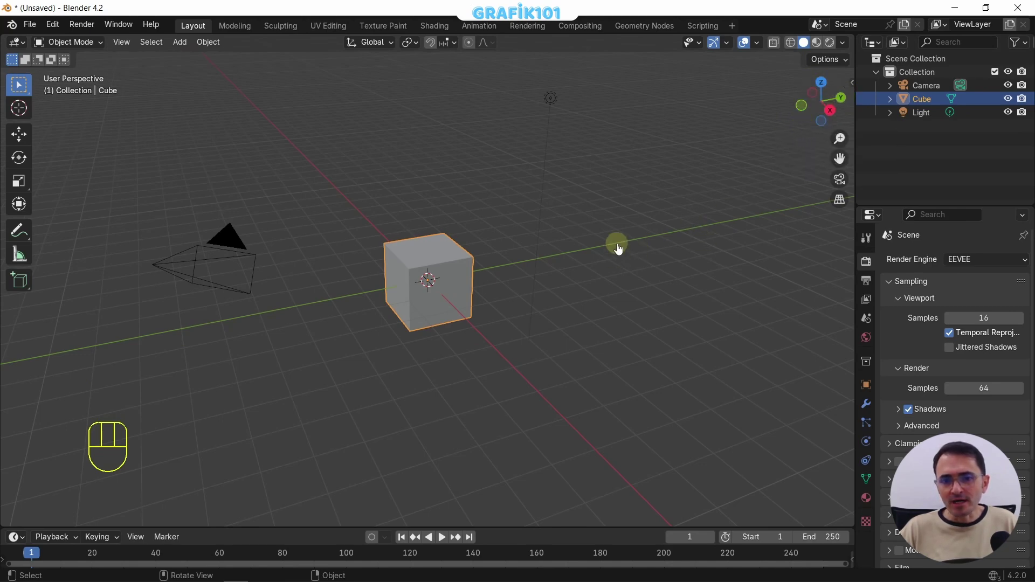
pyautogui.press('g')
pyautogui.press('y')
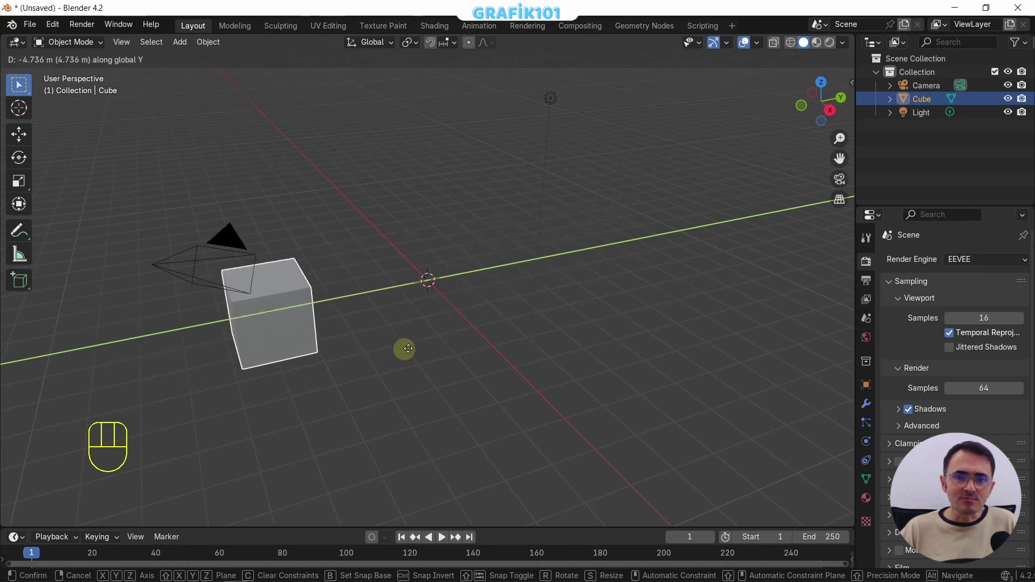
pyautogui.moveTo(516, 324); pyautogui.dragTo(401, 277)
# - Retry the move constrained to the X axis, then cancel so the cube returns to the origin
pyautogui.press('g')
pyautogui.press('x')
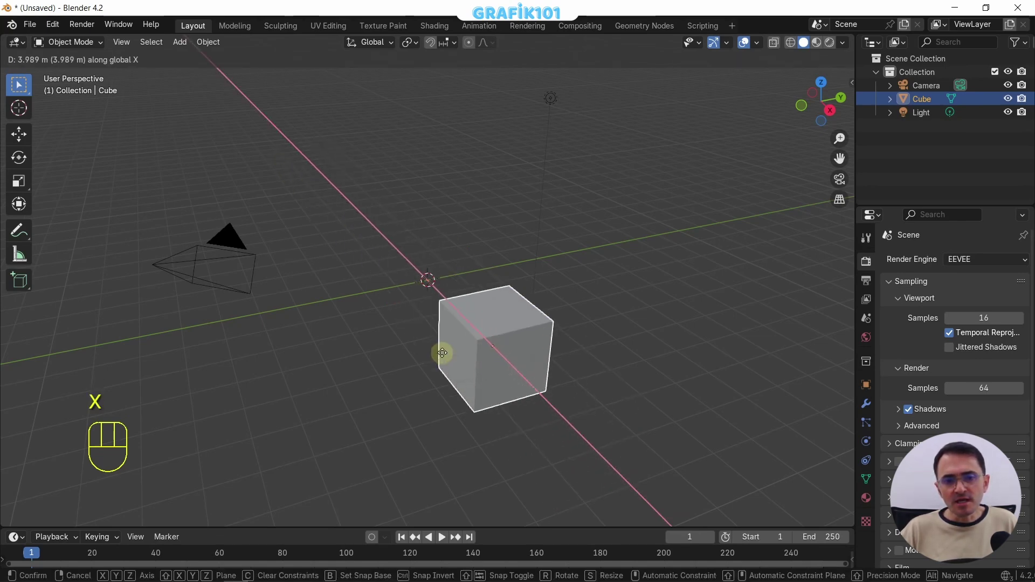
pyautogui.rightClick(404, 282)
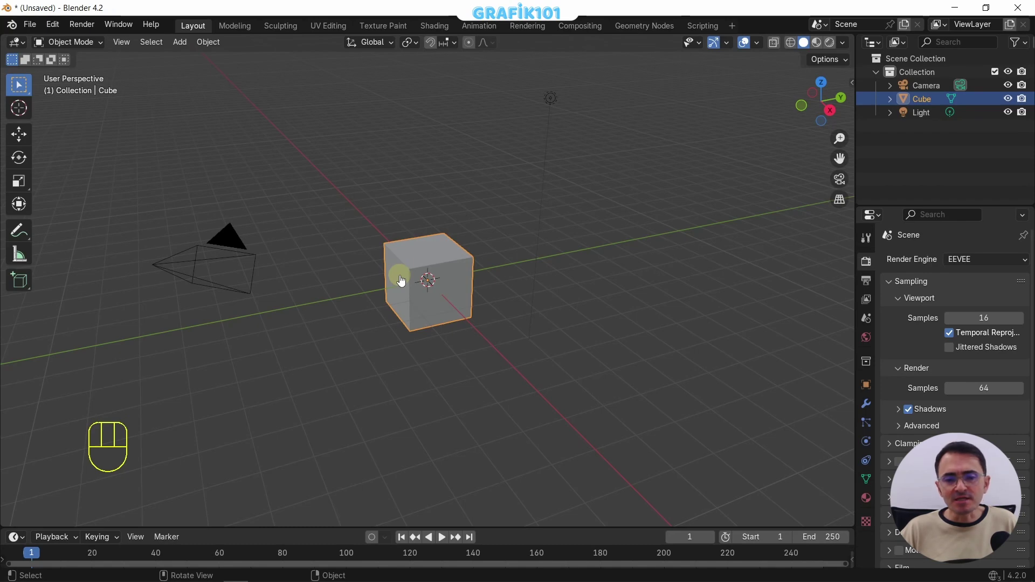
pyautogui.press('g')
pyautogui.press('z')
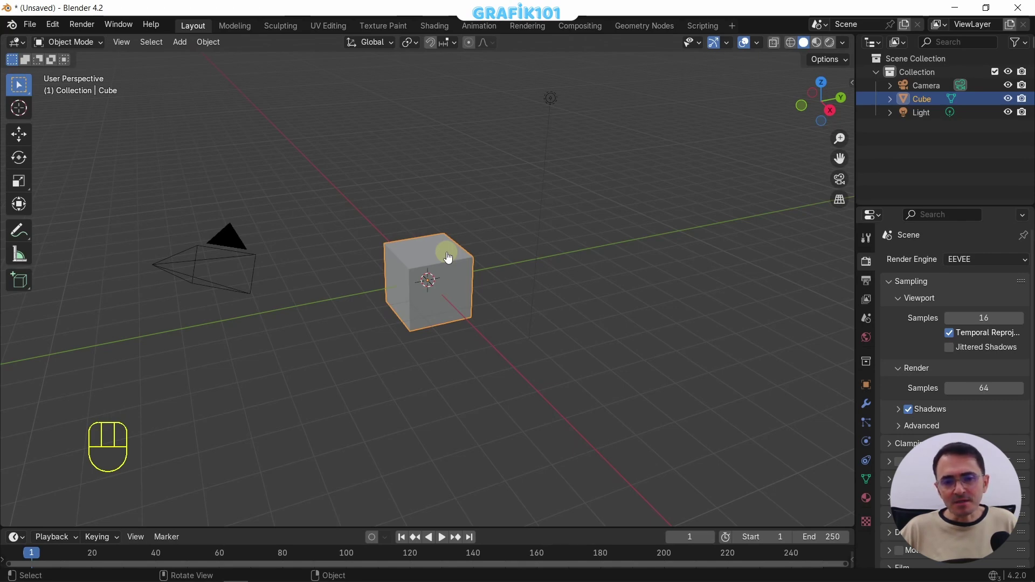
pyautogui.press('g')
pyautogui.press('z')
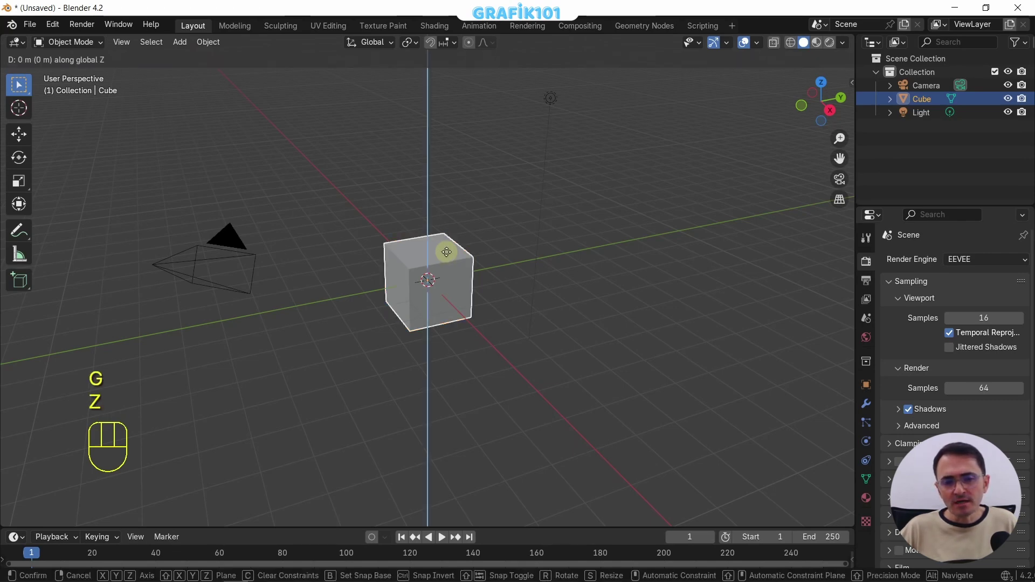
pyautogui.press('KP_1')
pyautogui.press('KP_Enter')
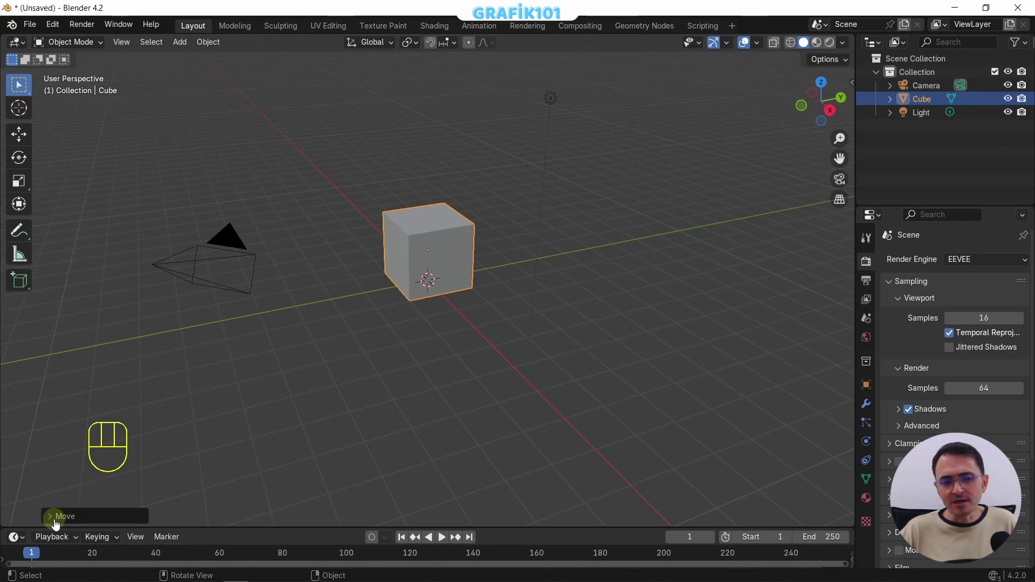
pyautogui.click(59, 523)
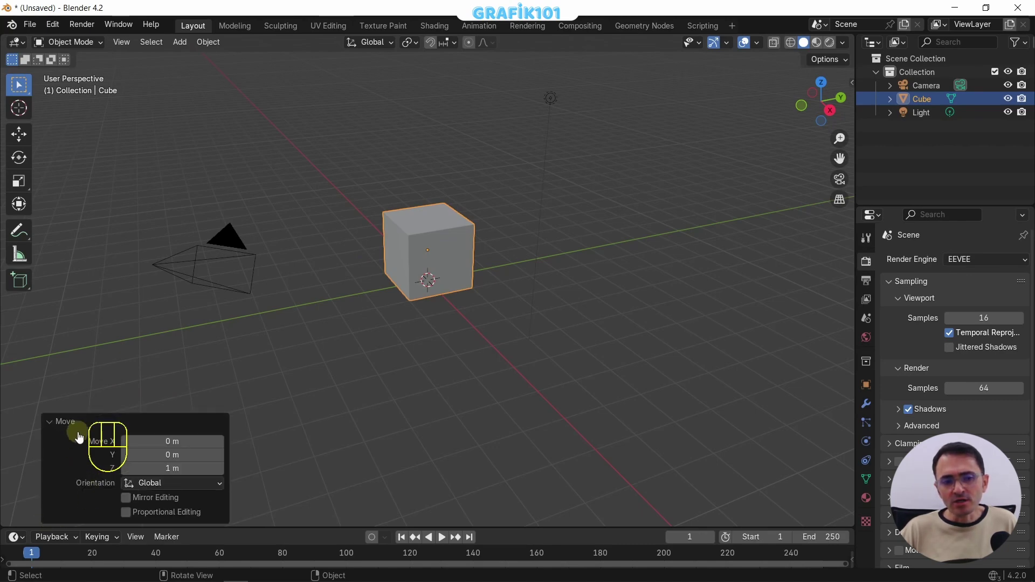
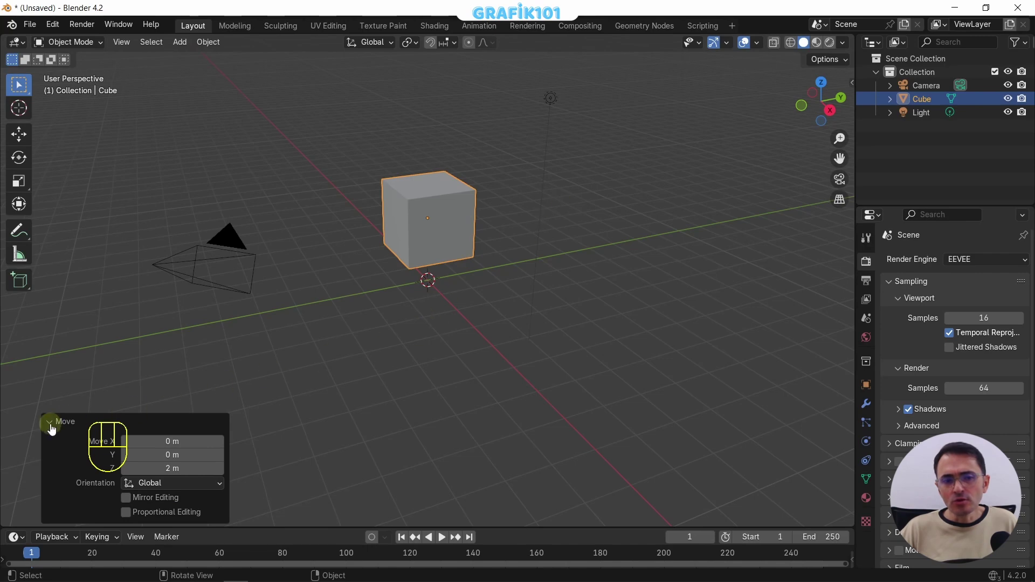
# - Undo, then trial a free trackball rotation (R, R) tumbling the cube in space
pyautogui.press('ctrl+z')
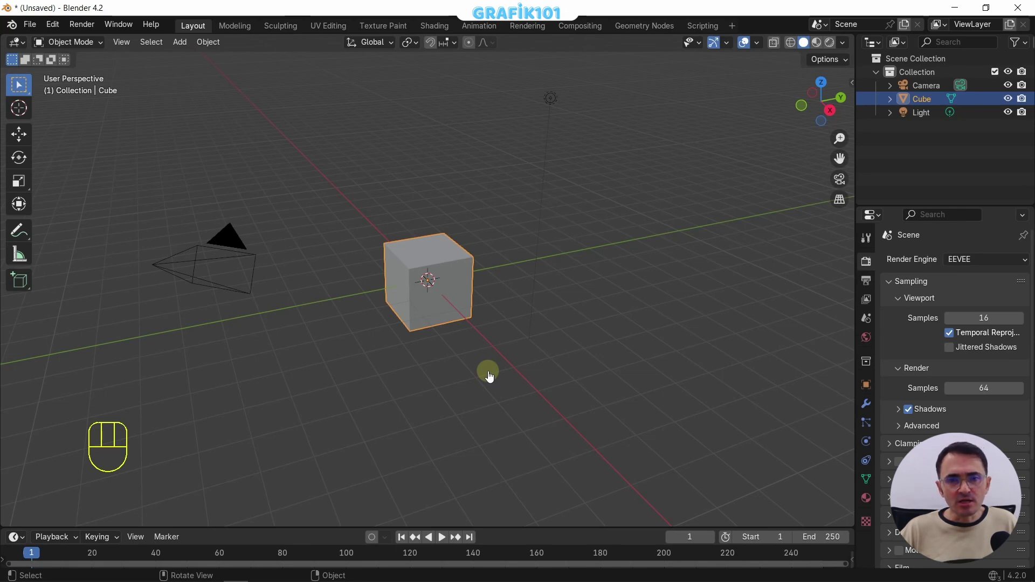
pyautogui.press('r')
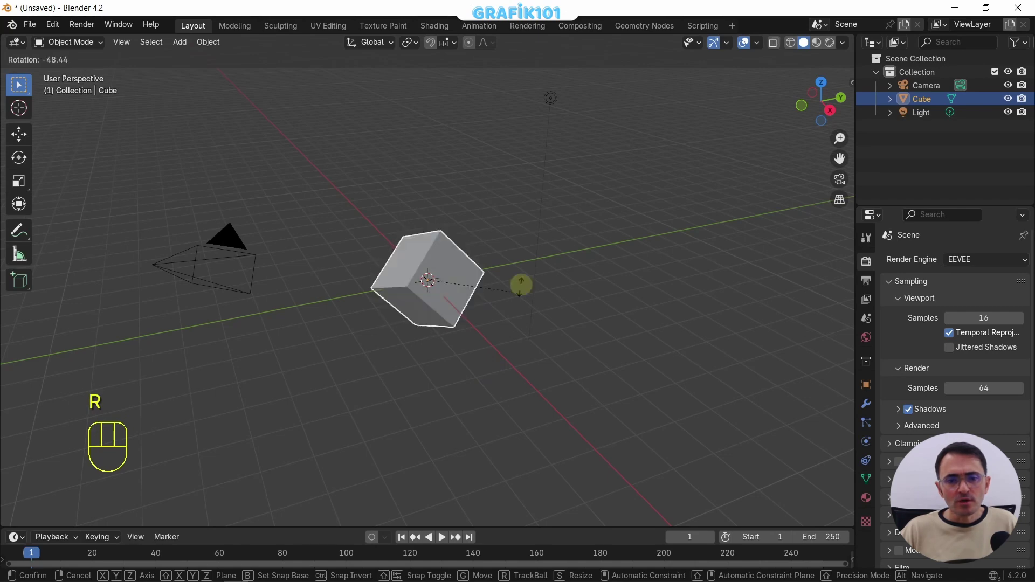
pyautogui.press('r')
pyautogui.press('r')
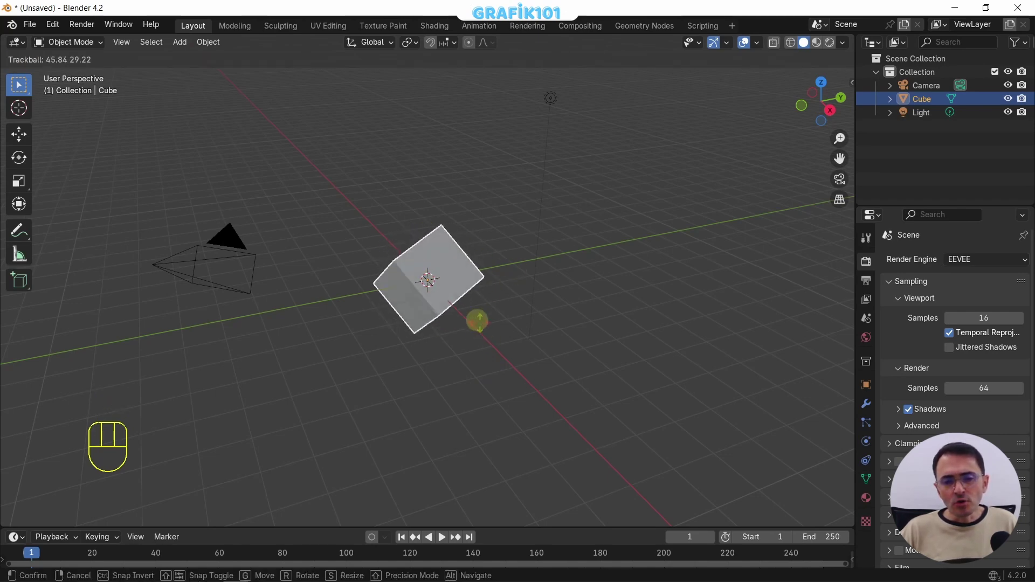
pyautogui.moveTo(459, 296); pyautogui.dragTo(458, 307)
# - Try rotations constrained to Y and then X and cancel them, leaving the cube unrotated
pyautogui.press('r')
pyautogui.press('y')
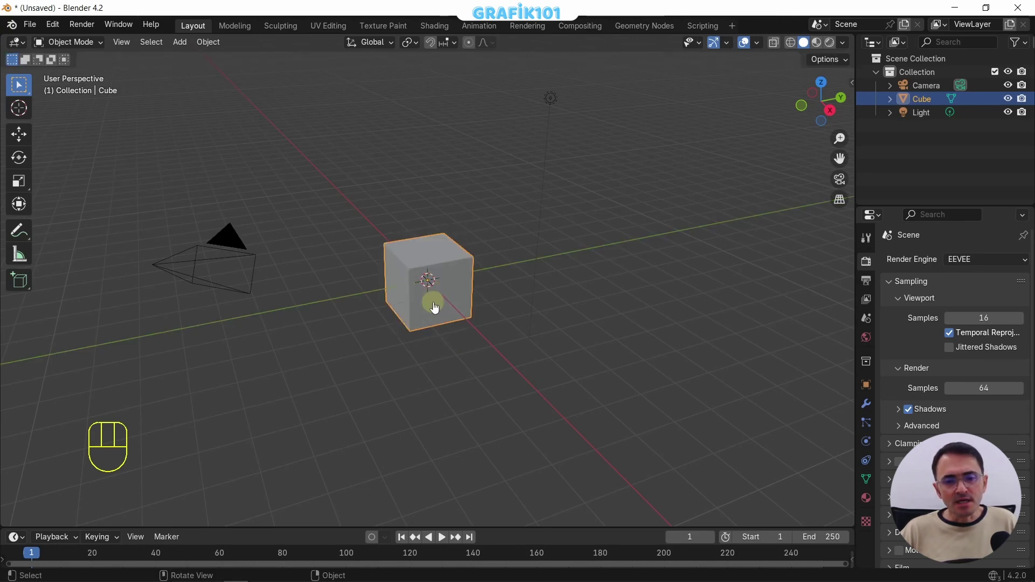
pyautogui.press('r')
pyautogui.press('x')
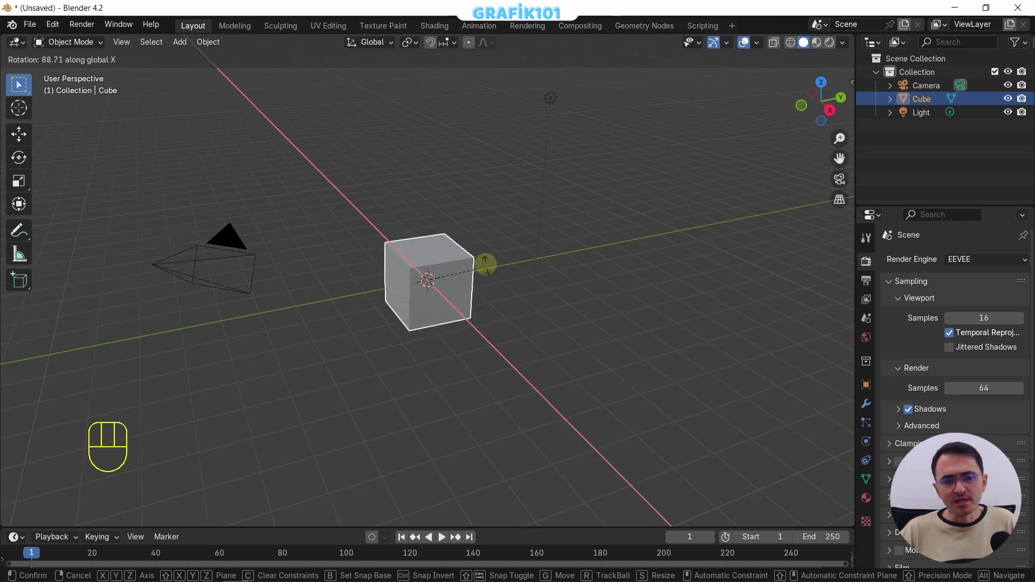
pyautogui.rightClick(441, 320)
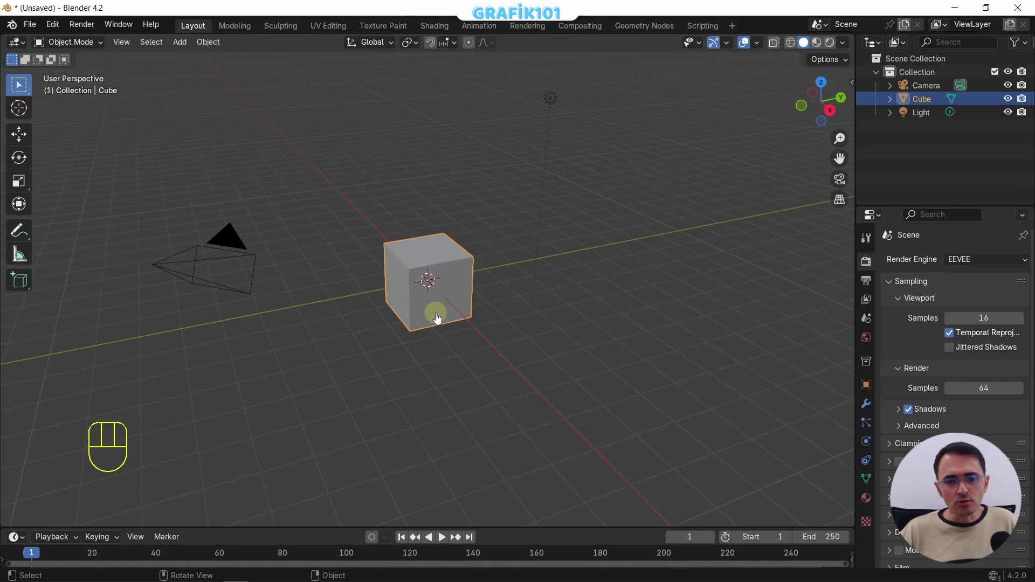
pyautogui.press('s')
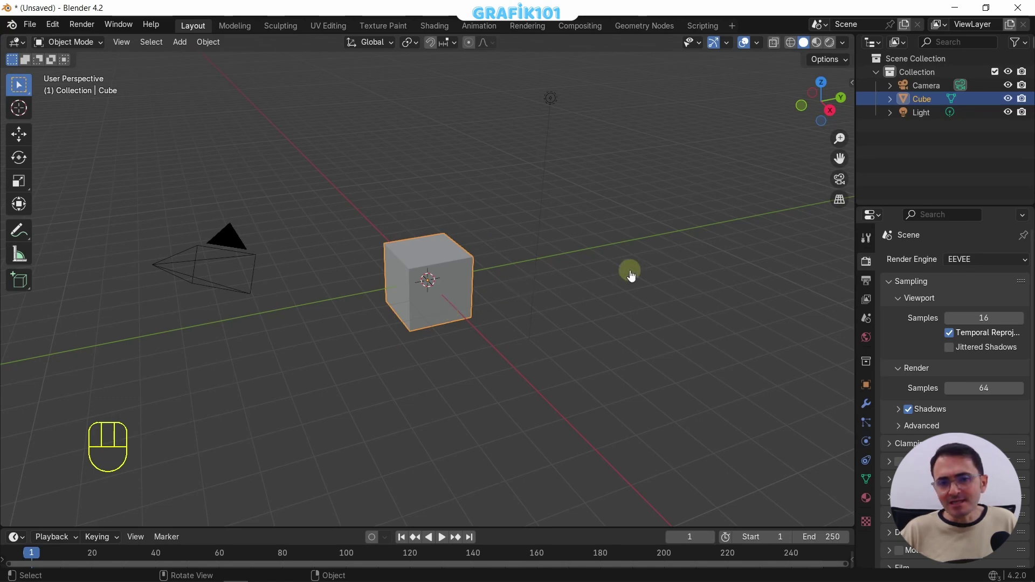
pyautogui.press('s')
pyautogui.press('y')
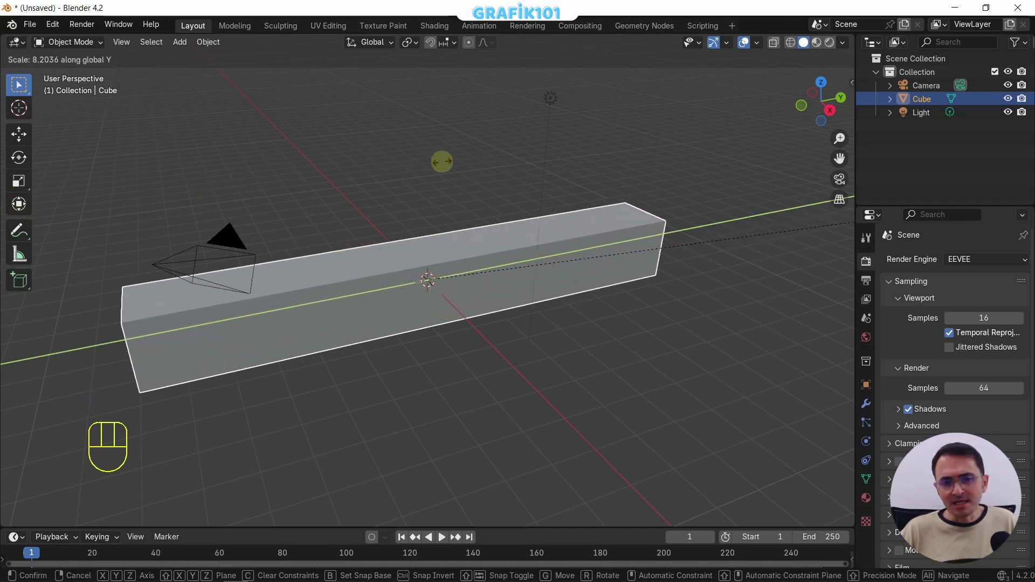
pyautogui.press('s')
pyautogui.press('x')
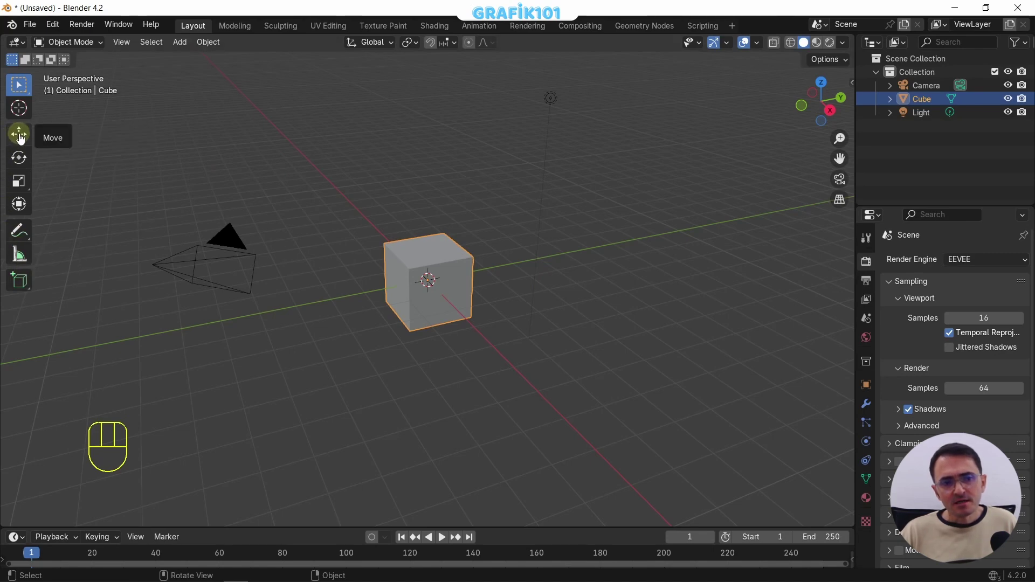
# - Shift the cube with the Move tool gizmo, undo it, and switch to the Rotate tool
pyautogui.click(482, 281)
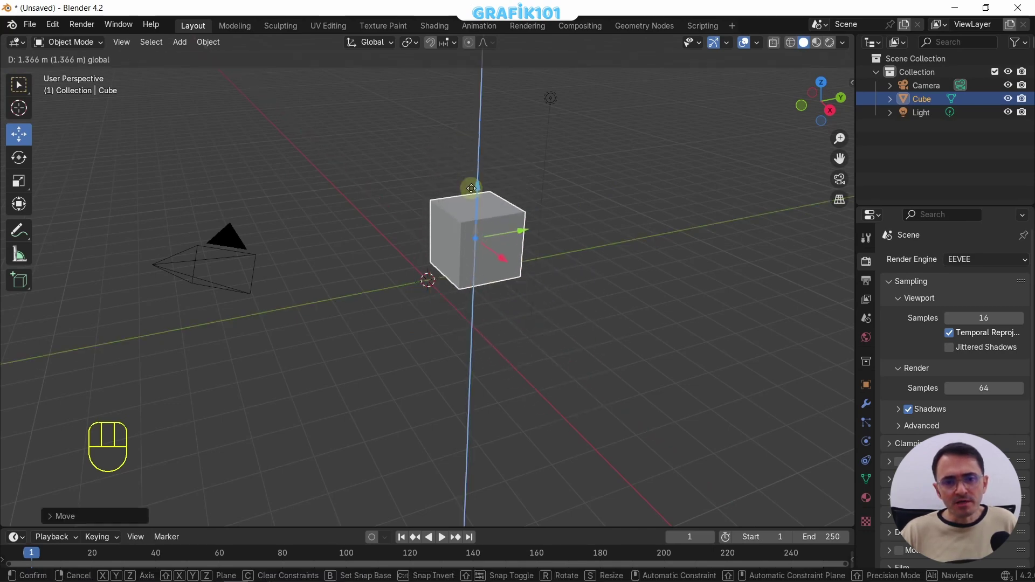
pyautogui.press('ctrl+z')
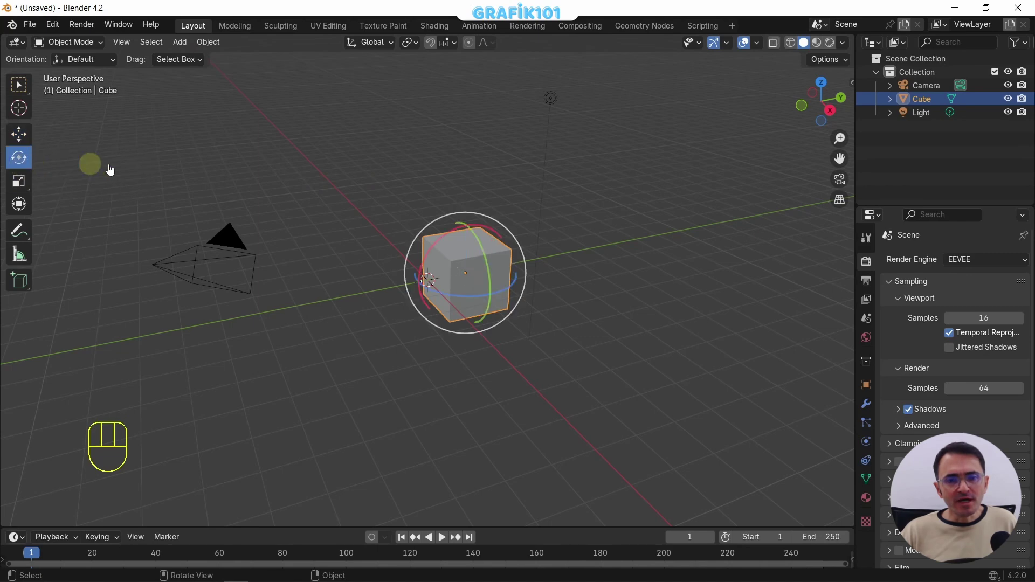
pyautogui.click(454, 242)
pyautogui.press('ctrl+z')
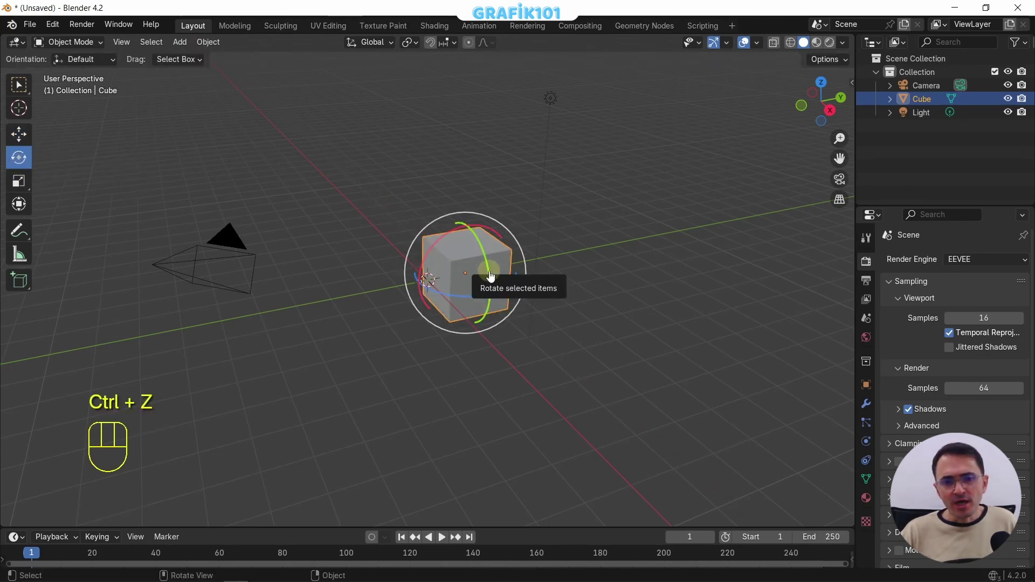
# - Rotate the cube with the gizmo, undo the trials, and expand the last Rotate operation's settings
pyautogui.click(493, 278)
pyautogui.press('ctrl+z')
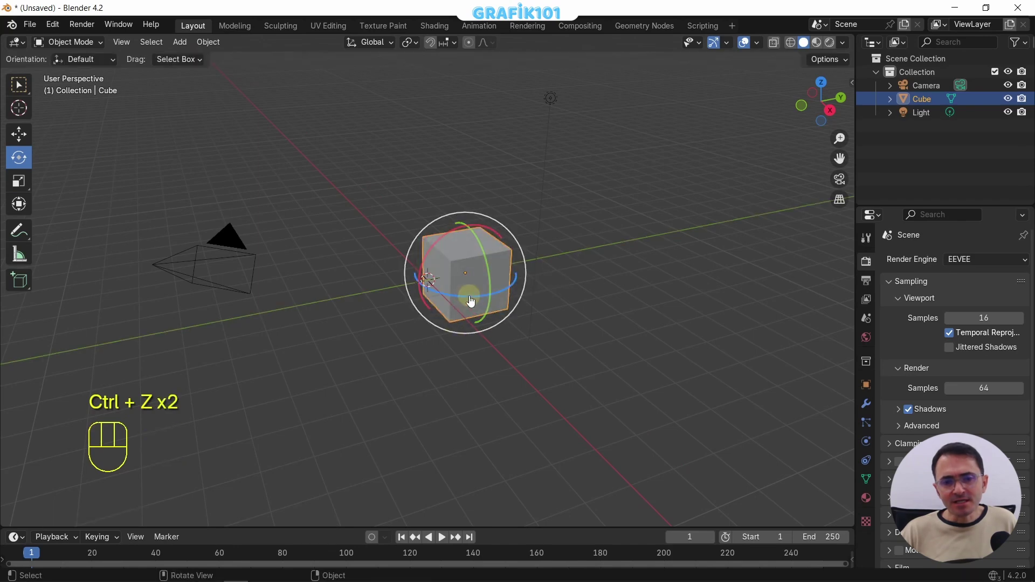
pyautogui.press('ctrl+z')
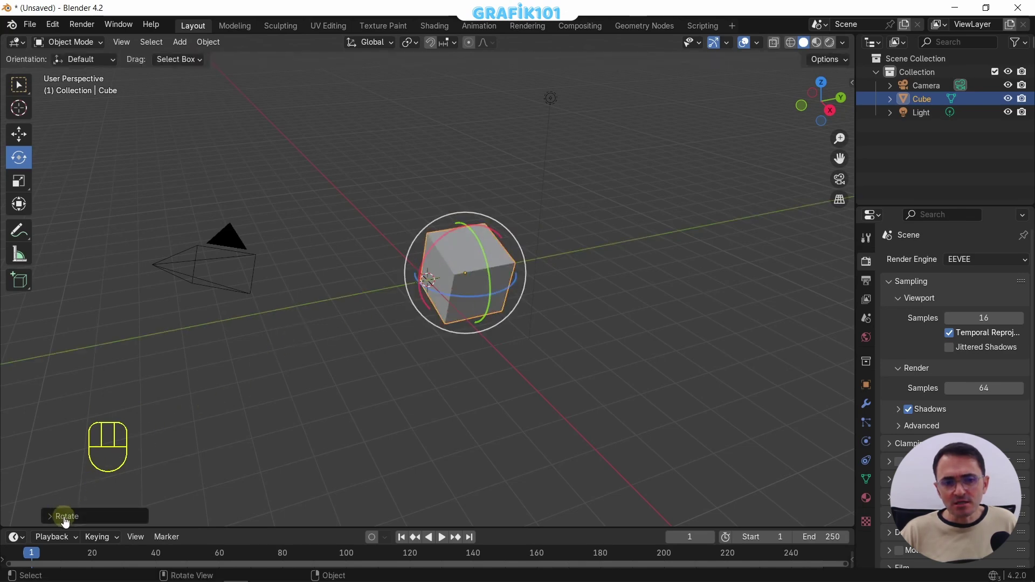
pyautogui.click(68, 522)
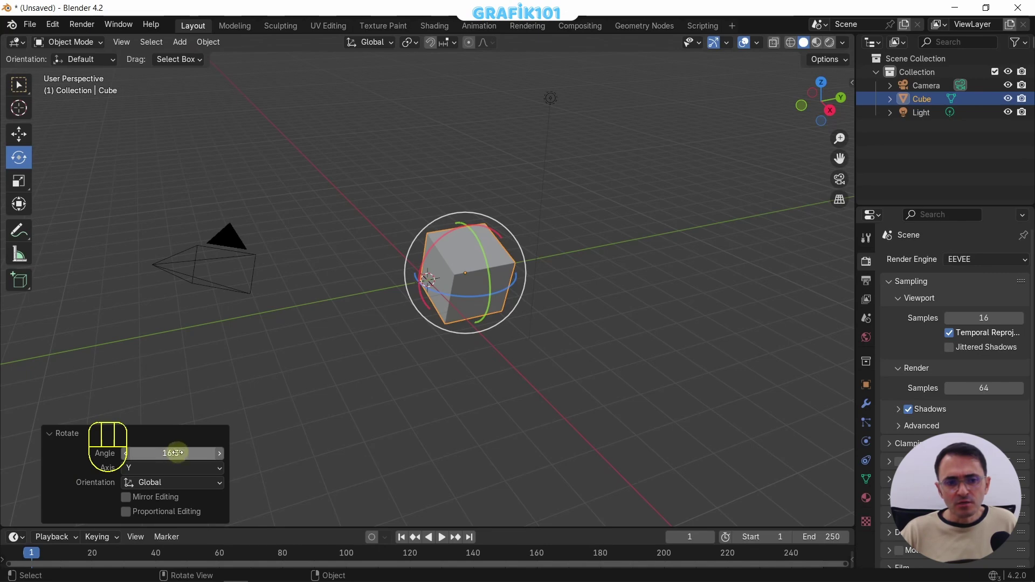
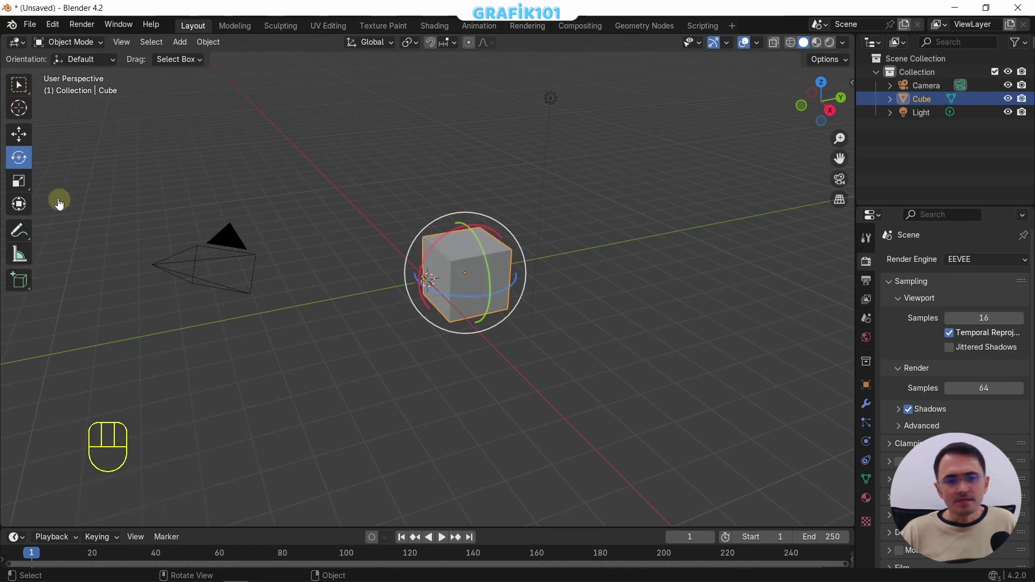
pyautogui.click(26, 189)
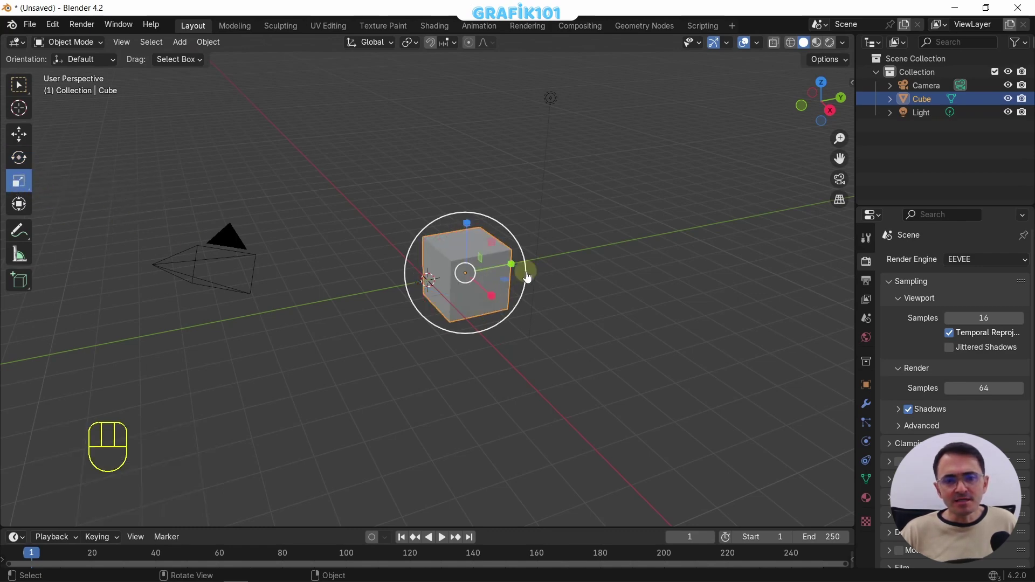
pyautogui.click(517, 270)
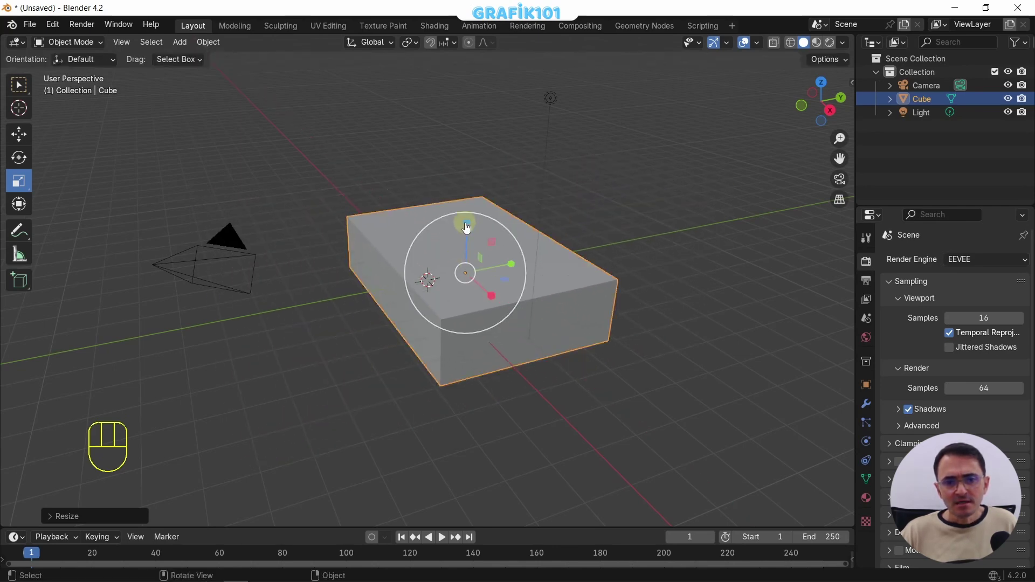
pyautogui.click(473, 229)
pyautogui.press('ctrl+z')
pyautogui.press('ctrl+z')
pyautogui.press('ctrl+z')
pyautogui.press('ctrl+z')
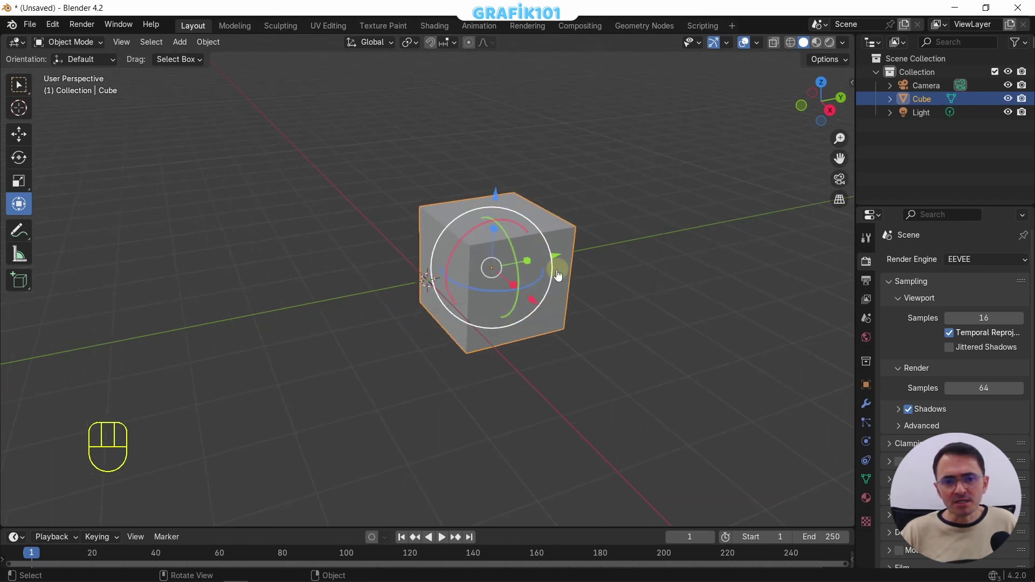
pyautogui.click(528, 253)
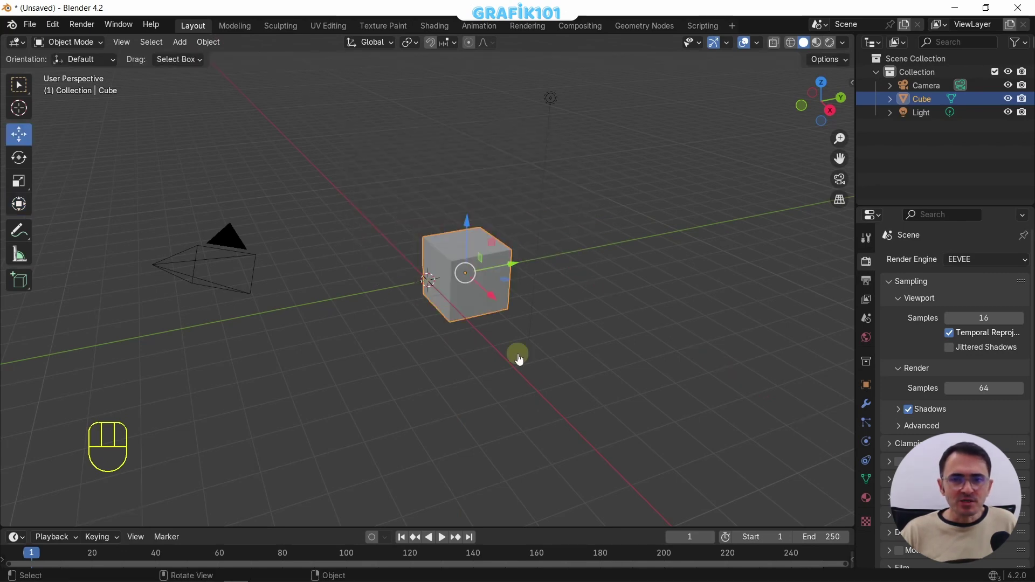
# - Show the Transform N-panel and set the cube's Location Y from 1.2819 m to 0
pyautogui.press('n')
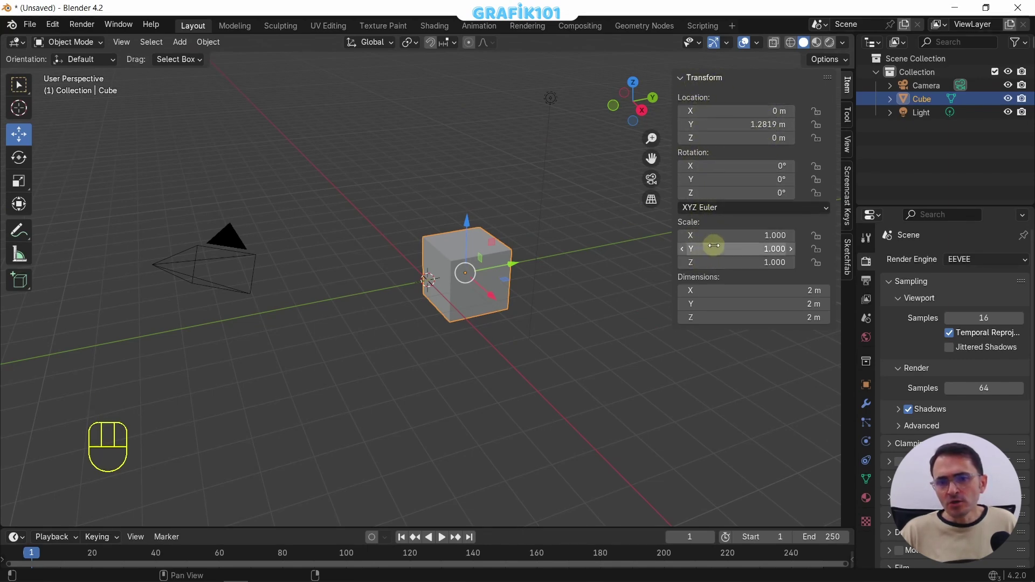
pyautogui.click(753, 131)
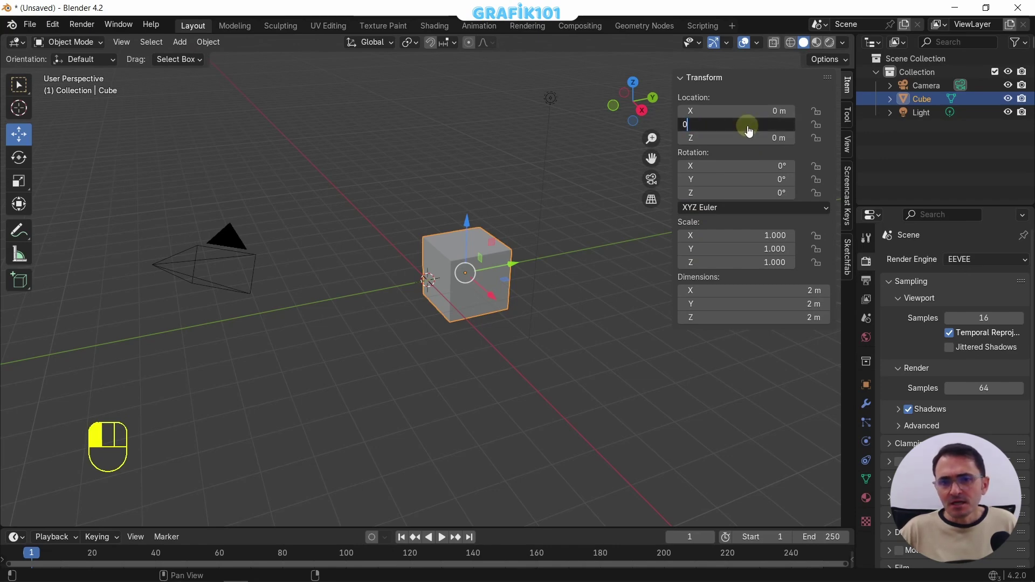